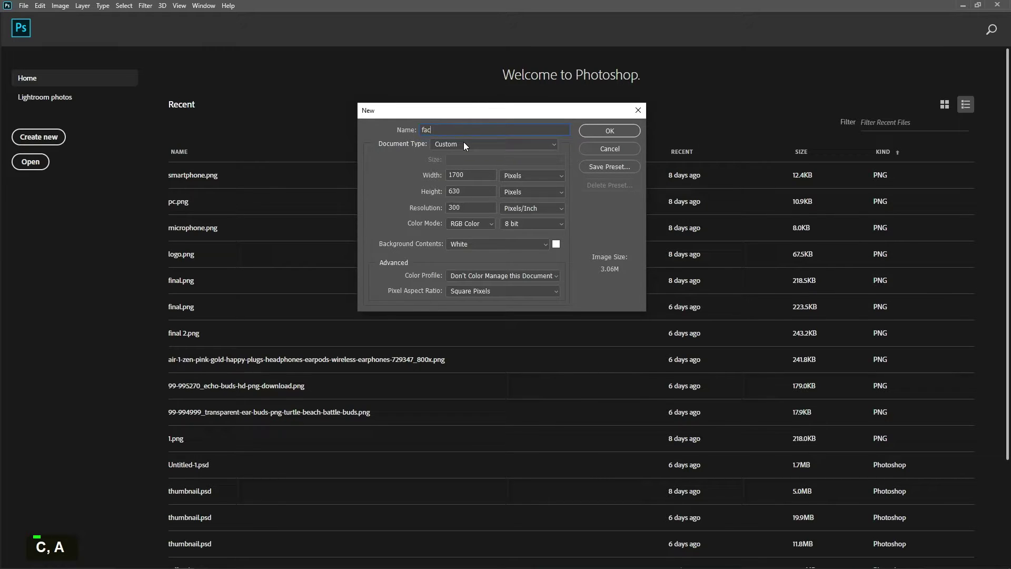
- Create a new 1700 × 630 px document named 'facebook cover' and start drawing a square
key("space")
key("c")
key("o")
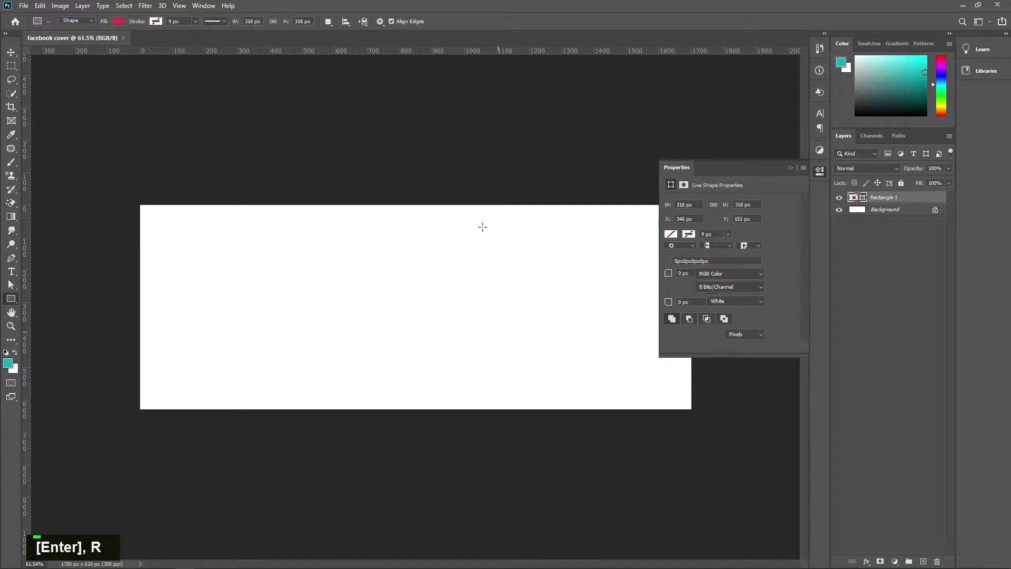
- Fill the square crimson and Free Transform it to a 45° diamond
key("v")
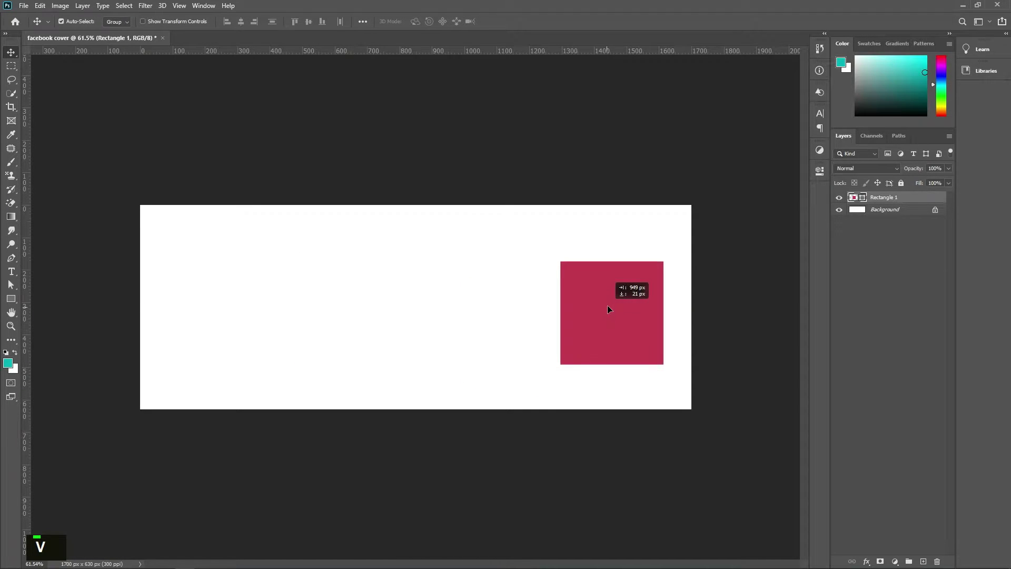
key("ctrl+t")
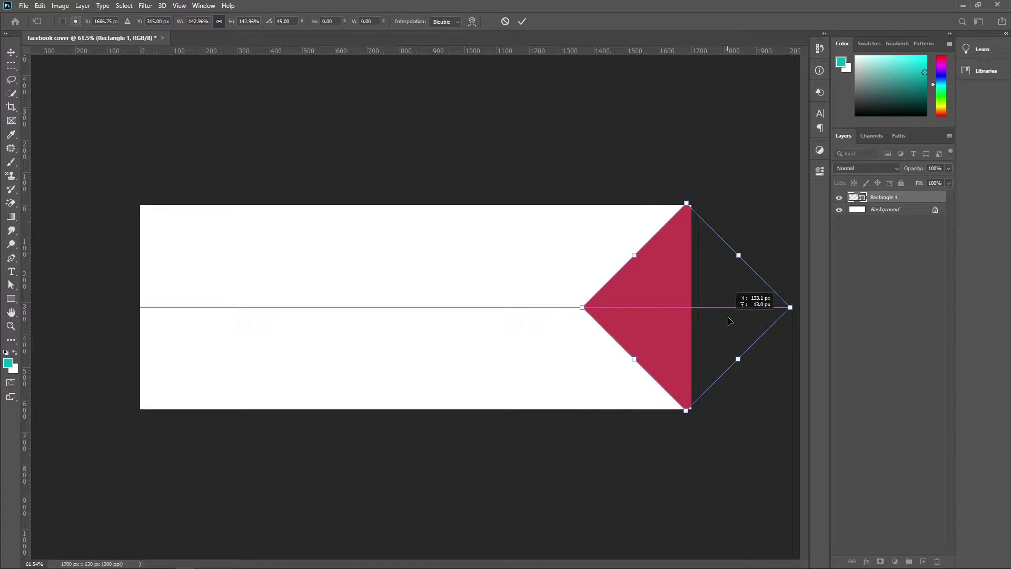
key("Return")
- Snap the diamond to the right edge and scale it to the full canvas height
key("space")
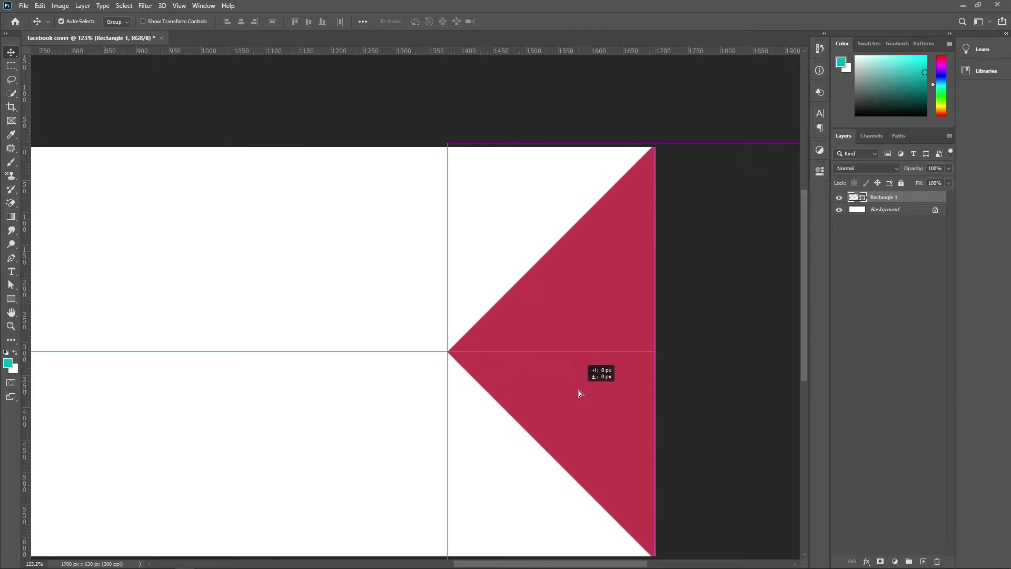
key("ctrl+y")
key("ctrl+t")
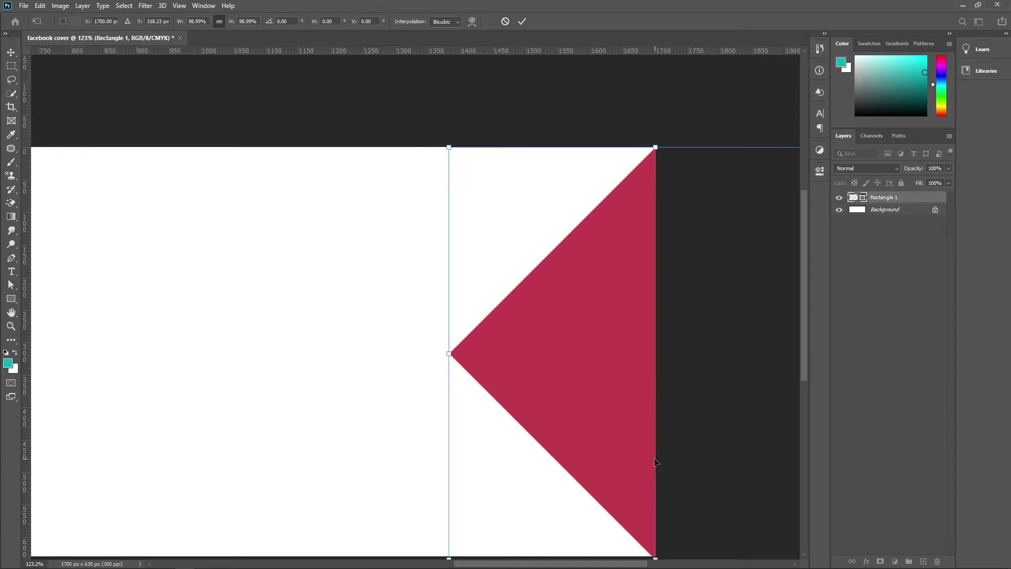
key("ctrl+t")
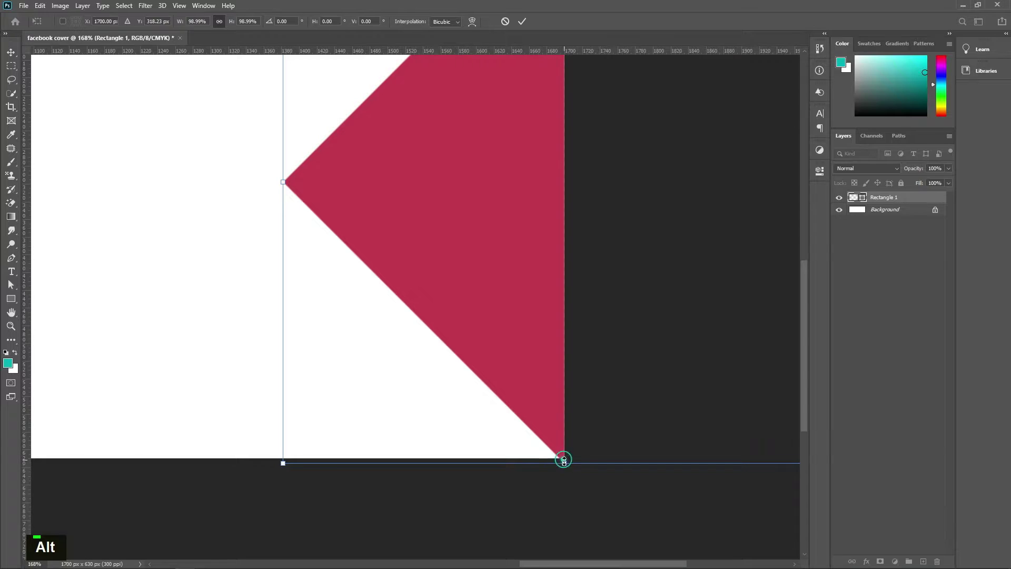
- Duplicate the crimson diamond and nudge the copy into place, leaving a thin white gap
key("Return")
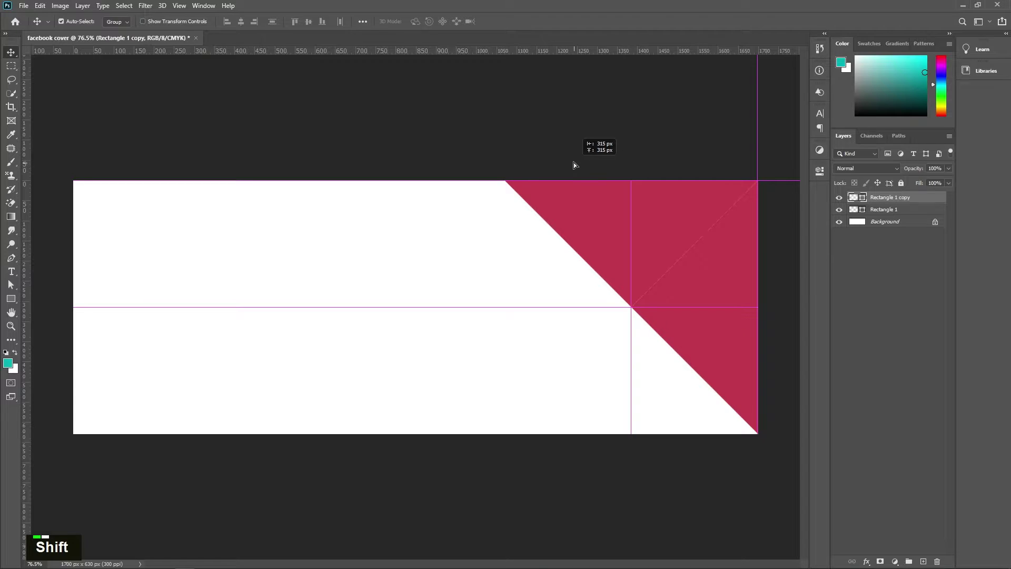
key("shift+Up")
key("shift+Left")
key("shift+Left")
key("shift+Right")
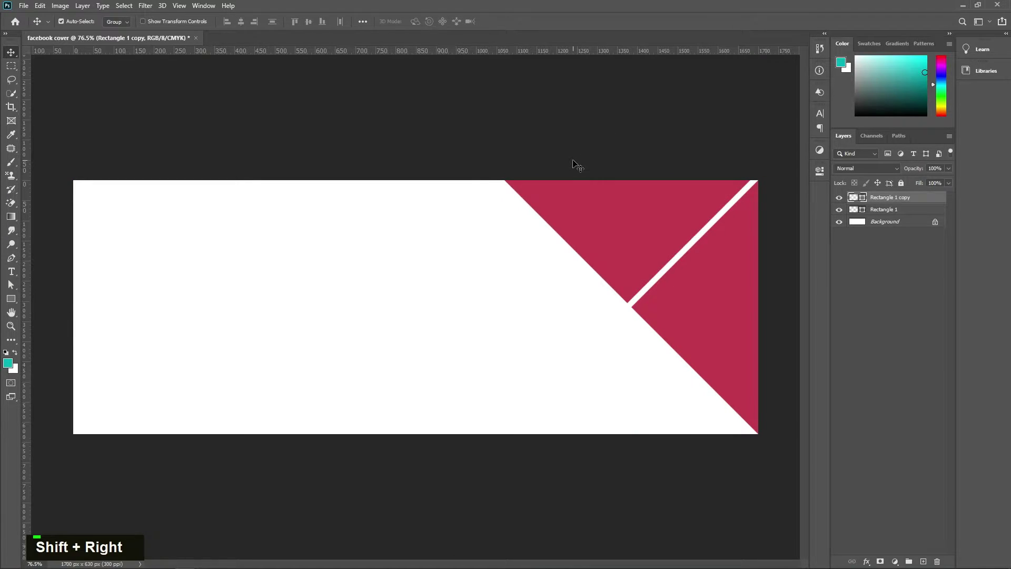
key("shift+Right")
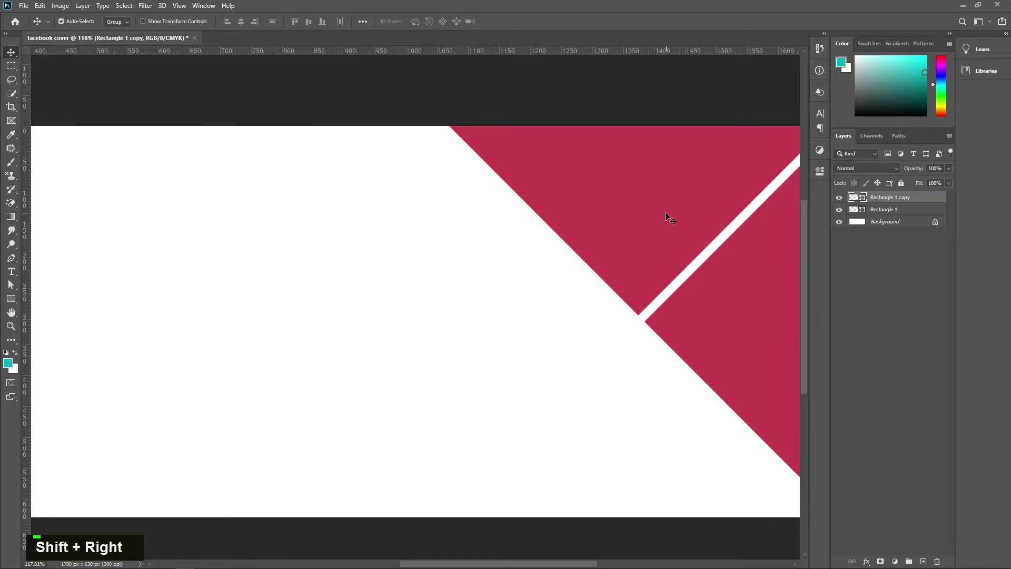
key("space")
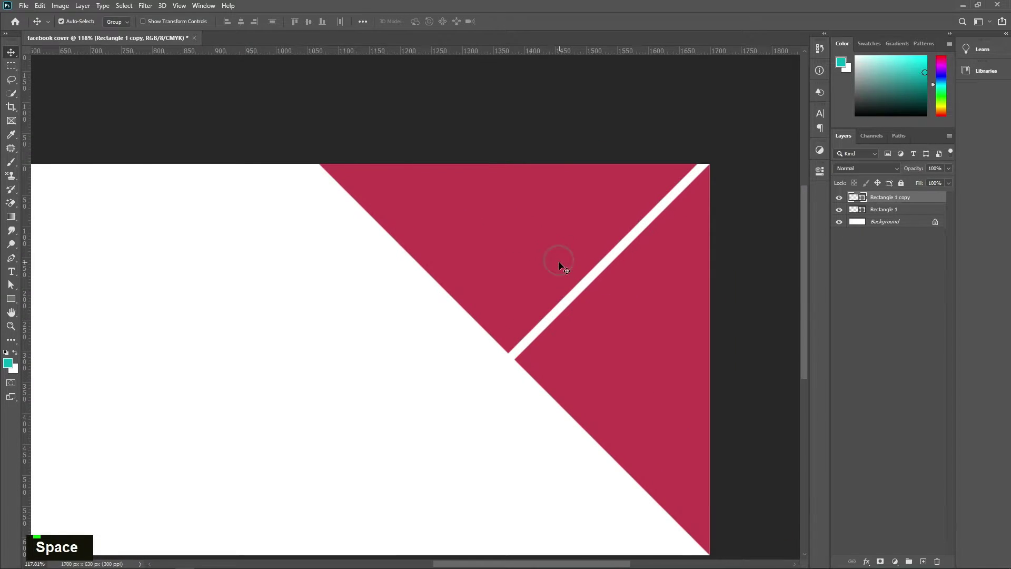
key("Down")
key("Down")
key("Right")
key("Right")
- Add a third diamond copy and align it with arrow-key nudges, keeping the white gap
right_click(566, 266)
right_click(565, 266)
right_click(565, 266)
key("Right")
key("Right")
left_click(567, 269)
key("Left")
key("Down")
key("Left")
key("Down")
key("Right")
key("Left")
key("Right")
key("Left")
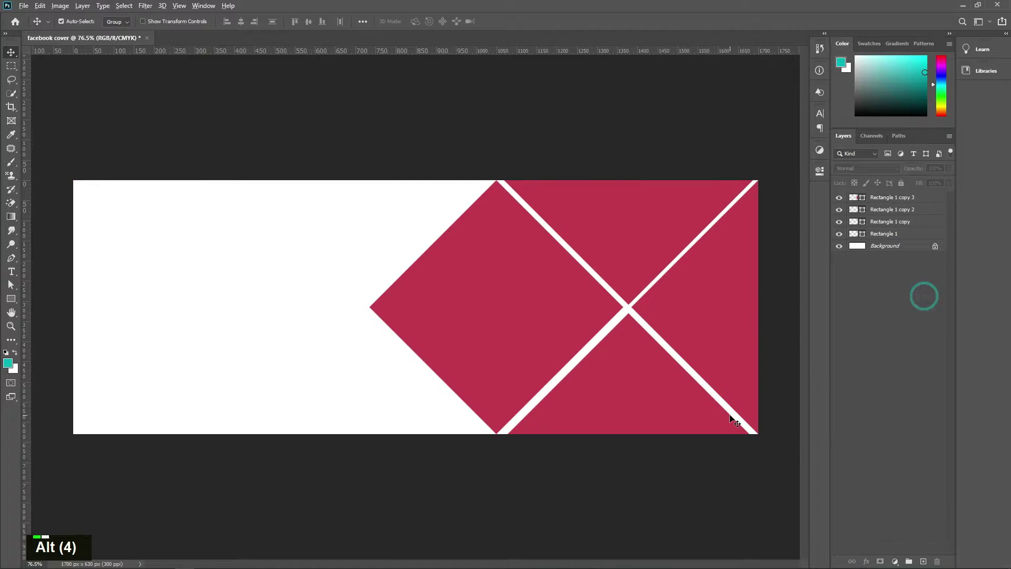
- Position a fourth diamond copy above the others with matching white gaps
key("Up")
key("Up")
key("Up")
key("Right")
key("Right")
key("Left")
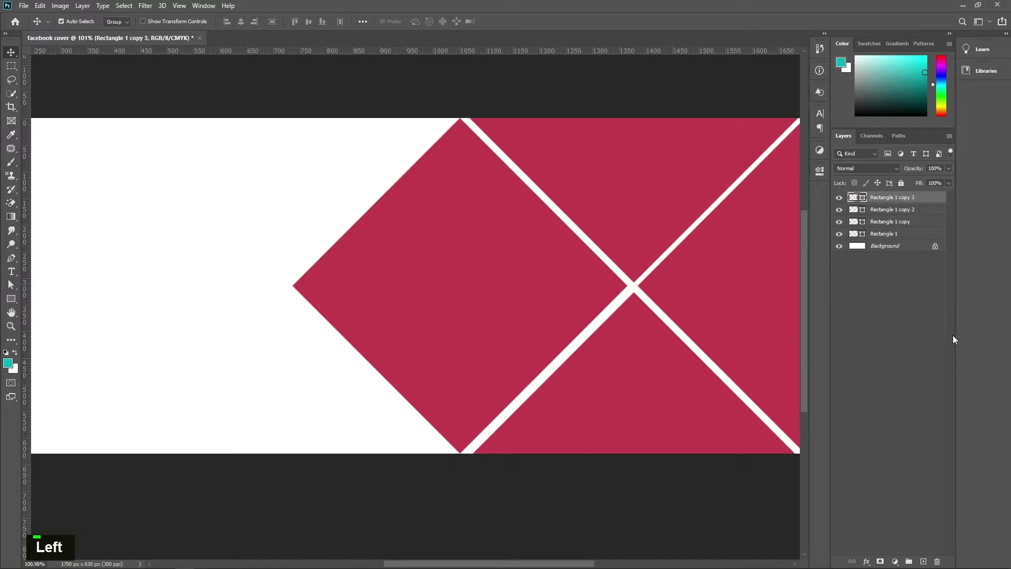
key("Up")
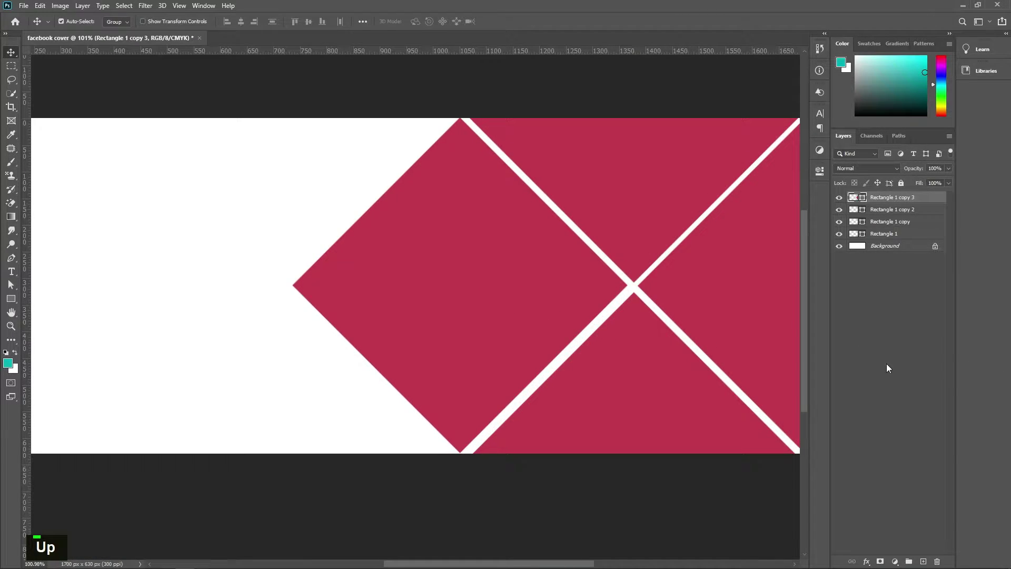
key("Down")
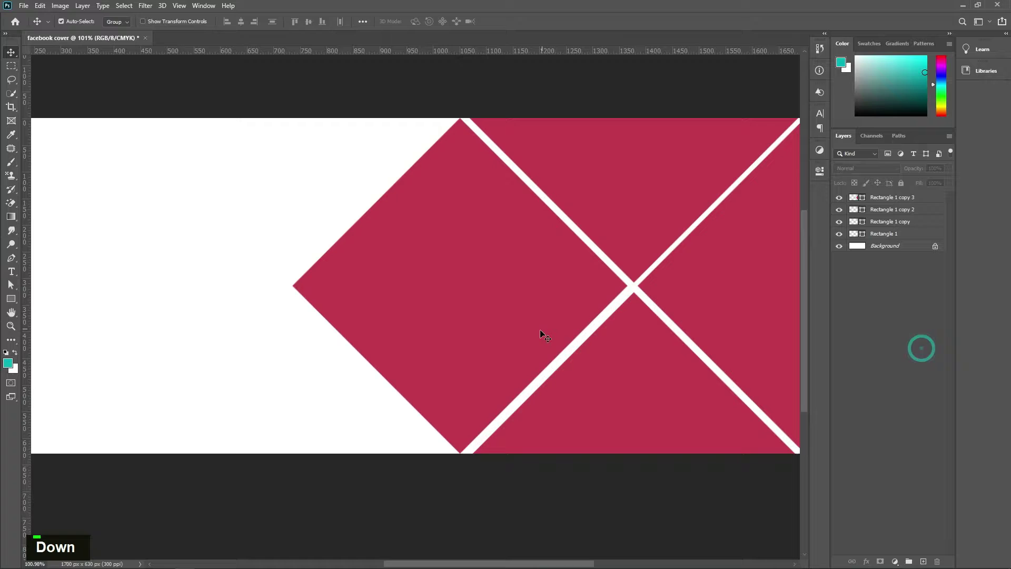
- Shift one diamond further left along the top to extend the tiled pattern
key("Right")
key("Right")
key("Right")
key("Right")
key("Right")
key("Right")
key("Right")
key("Right")
key("Left")
key("Left")
key("Left")
key("Left")
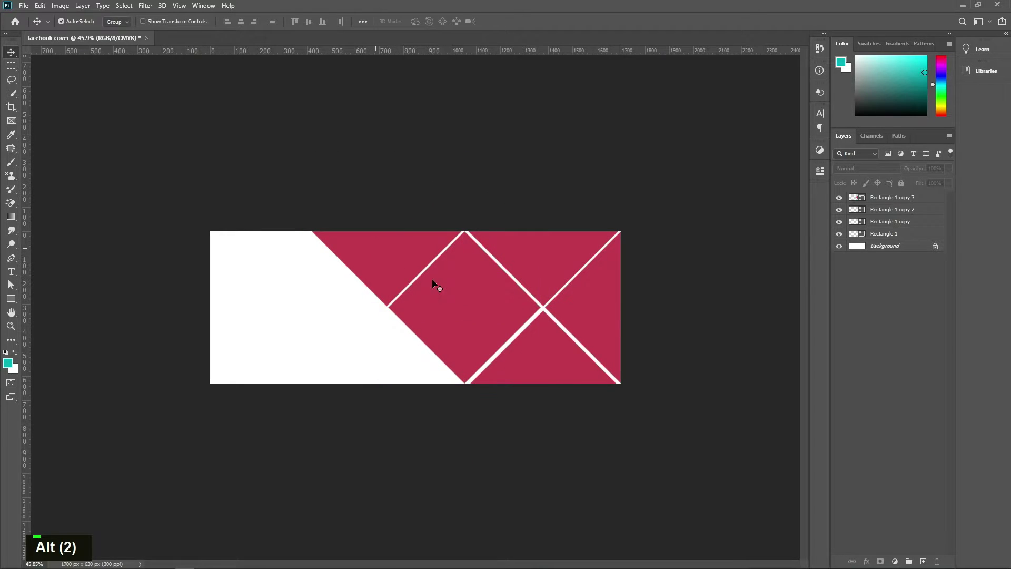
- Duplicate one more crimson square leftward and draw a tall narrow cyan rectangle near the left edge
key("Return")
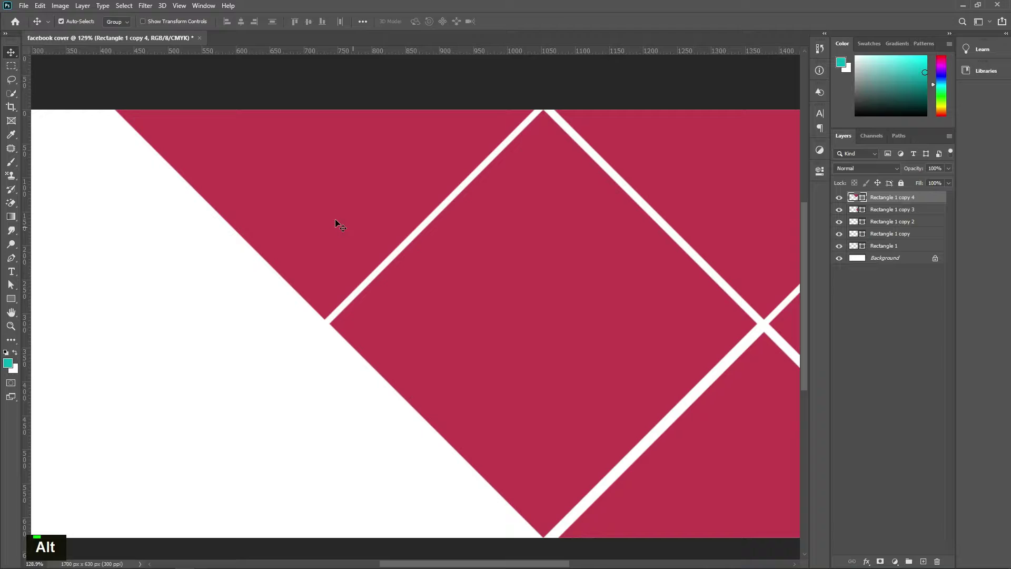
key("Up")
key("Up")
key("Left")
key("Left")
key("Left")
key("Up")
- Rotate the cyan bar -45° into a diagonal stripe and align it against the crimson diamonds
key("Right")
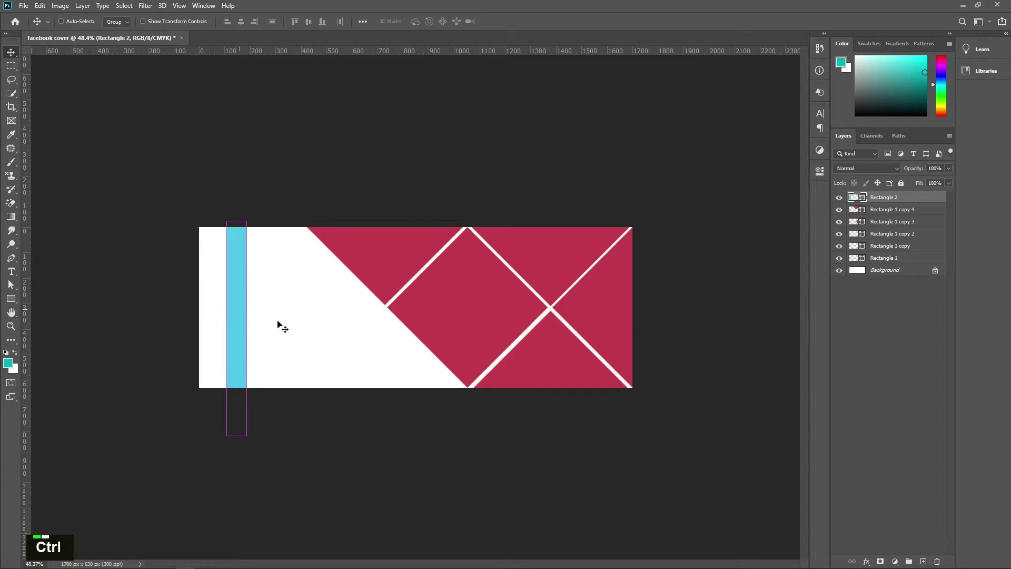
key("ctrl+t")
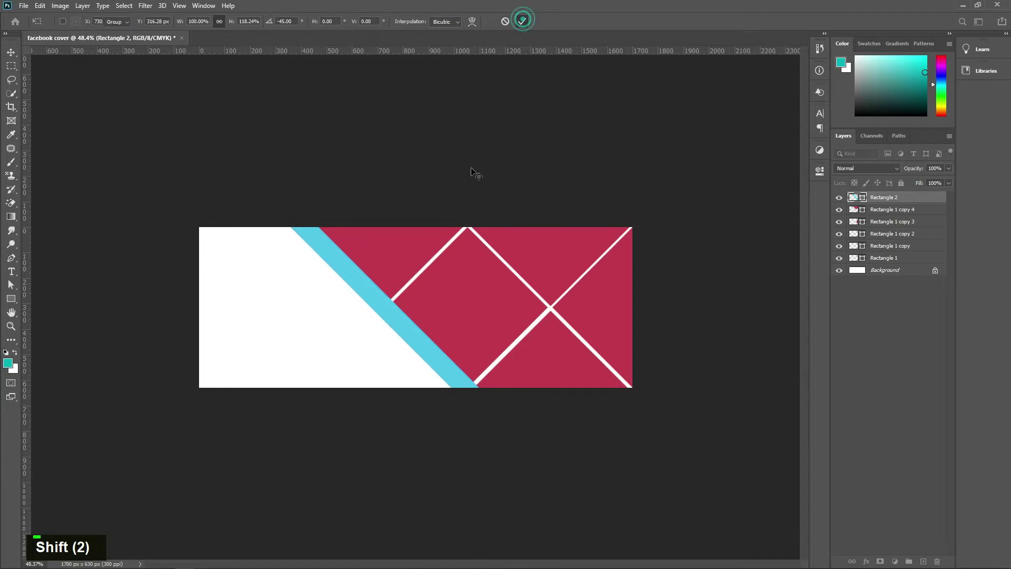
key("Right")
key("Right")
key("Right")
key("Right")
key("Right")
key("Right")
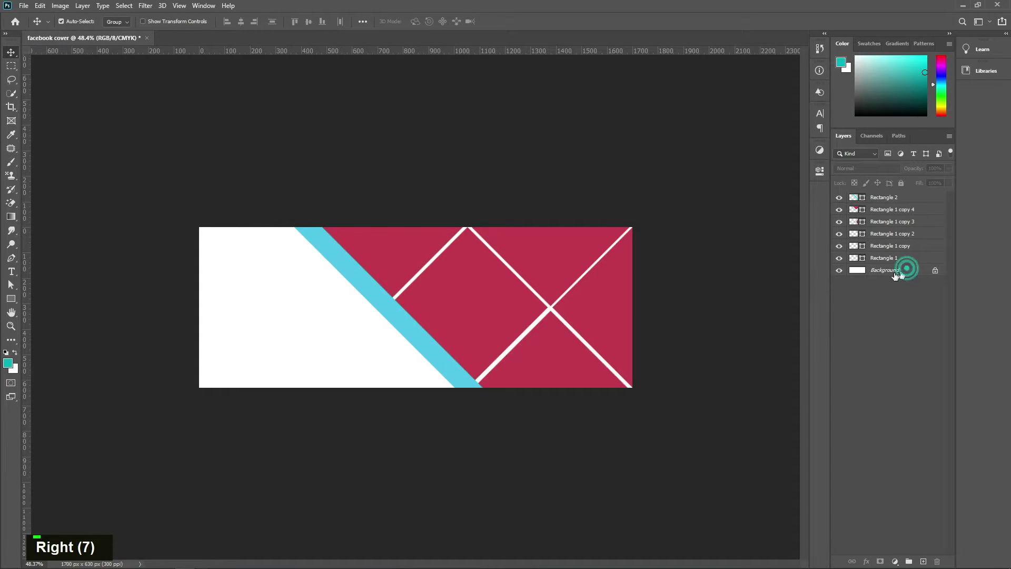
- Draw a black Pen-tool shape filling the white area left of the cyan stripe, redoing stray points
key("p")
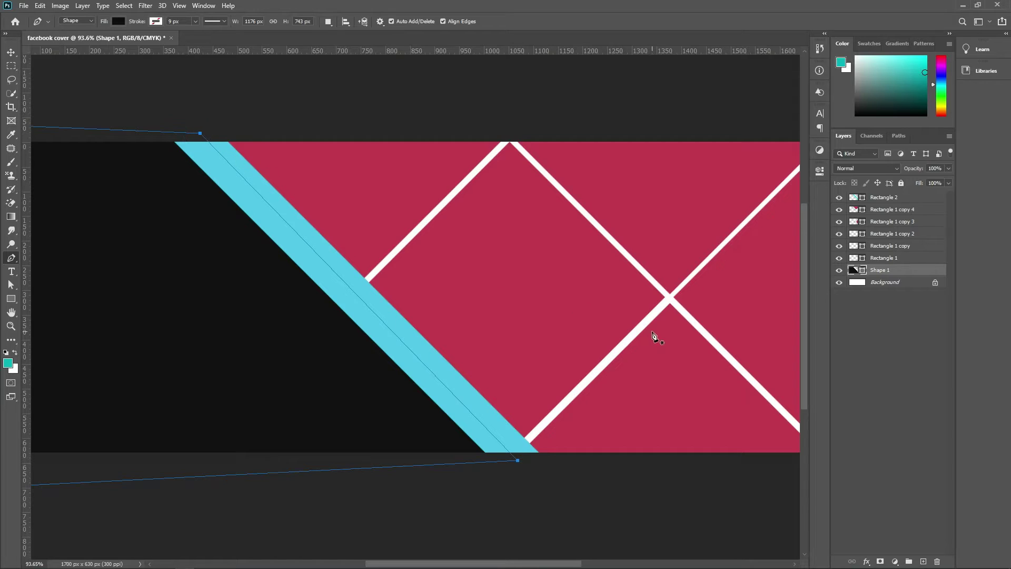
key("ctrl+z")
key("ctrl+z")
key("ctrl+z")
key("ctrl+z")
key("ctrl+z")
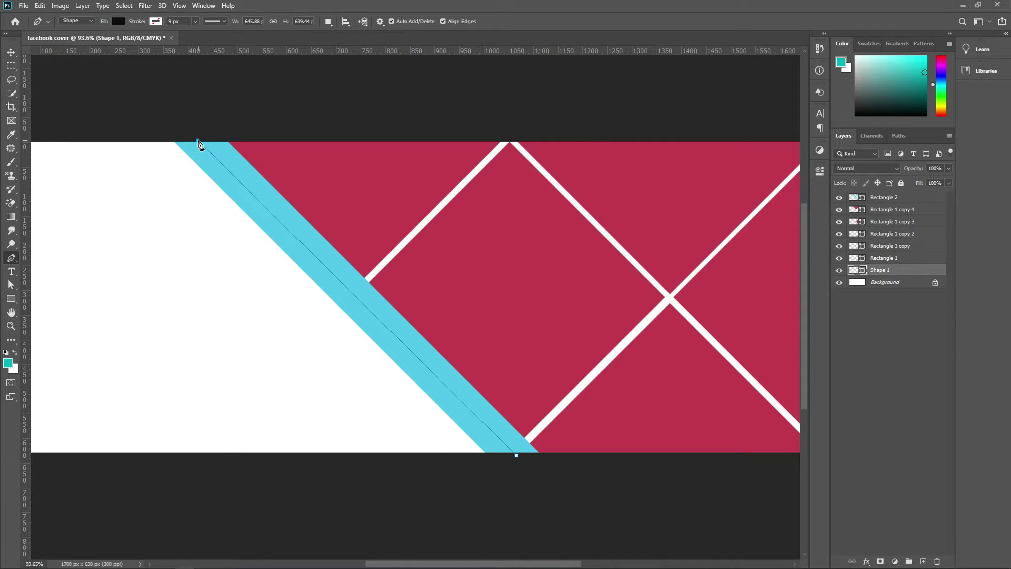
key("space")
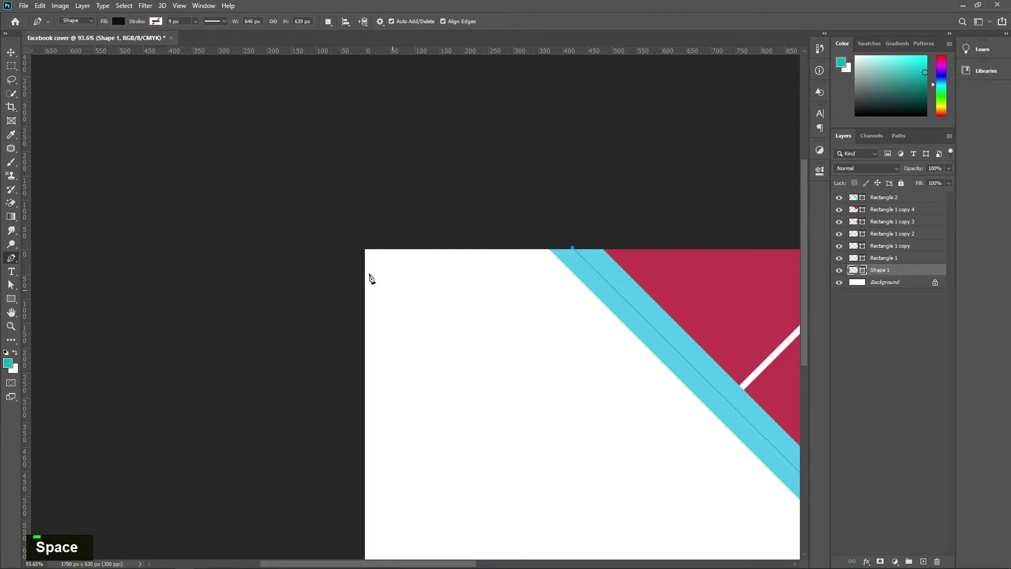
key("space")
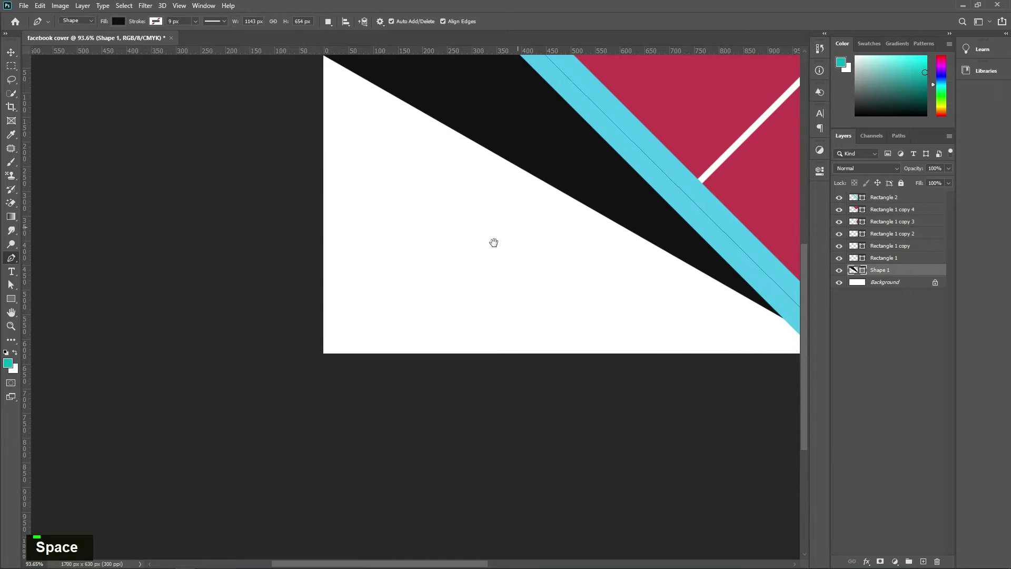
key("space")
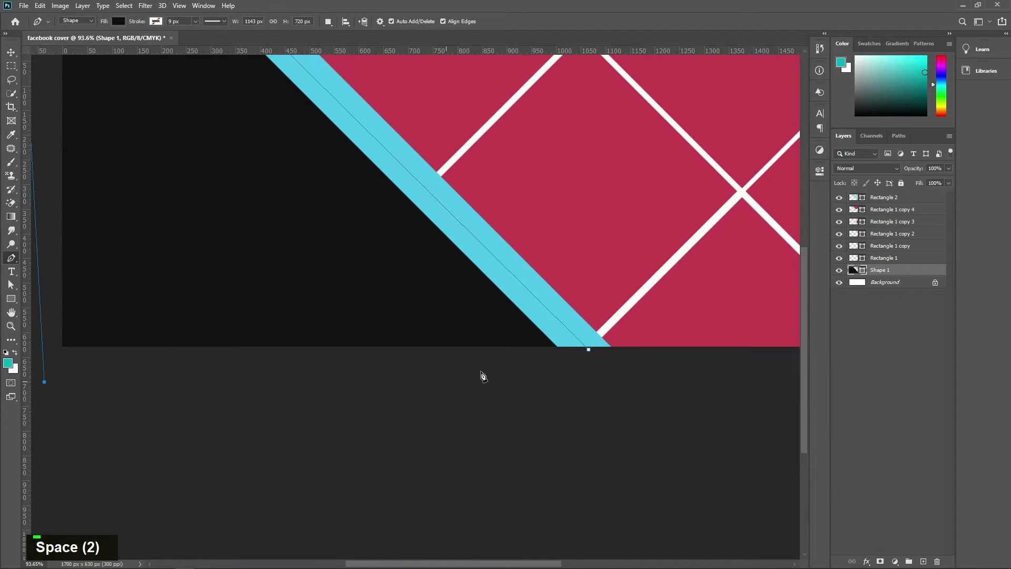